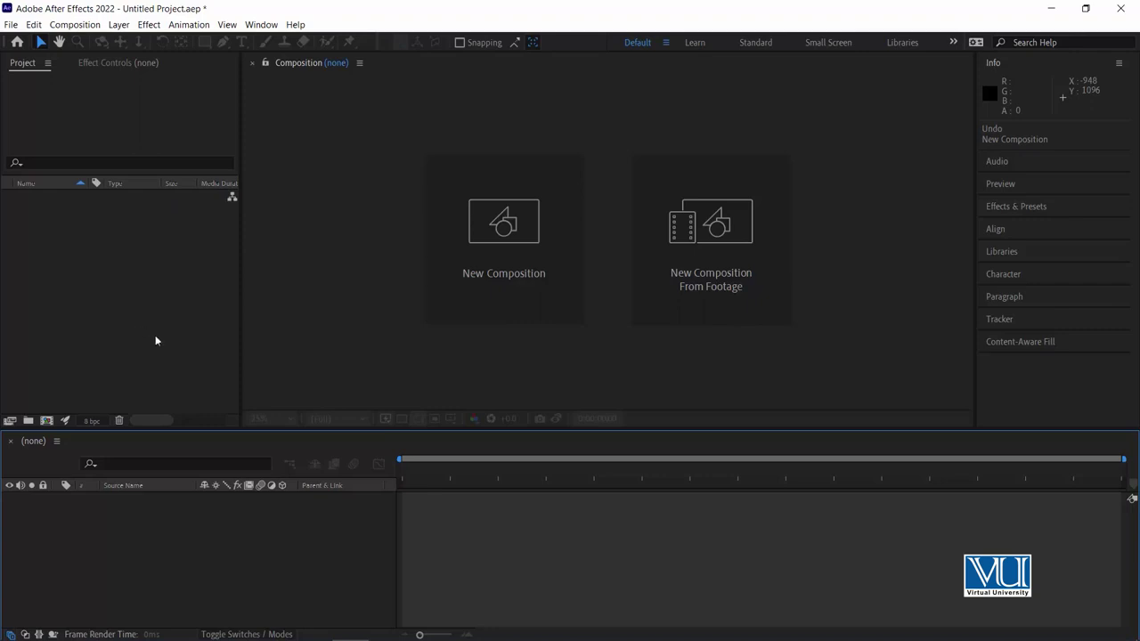
Step: Start a new composition Comp 1 at 1920×1080, 25 fps, 30 seconds long
left_click(508, 234)
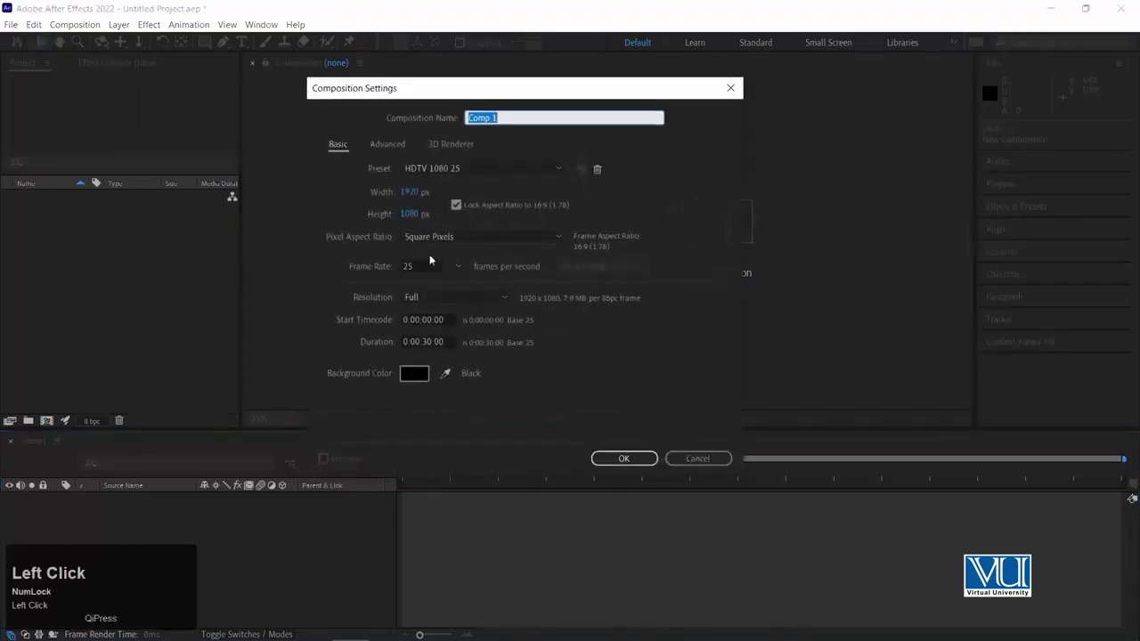
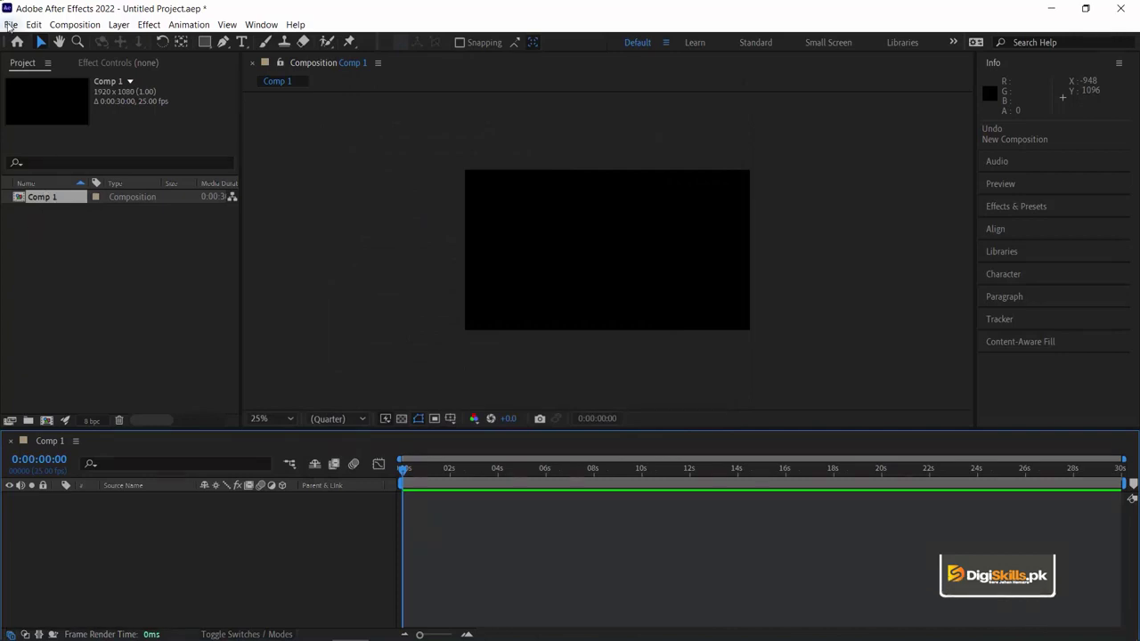
Step: Save the project and browse up to the parent folder in the Save As dialog
left_click(10, 25)
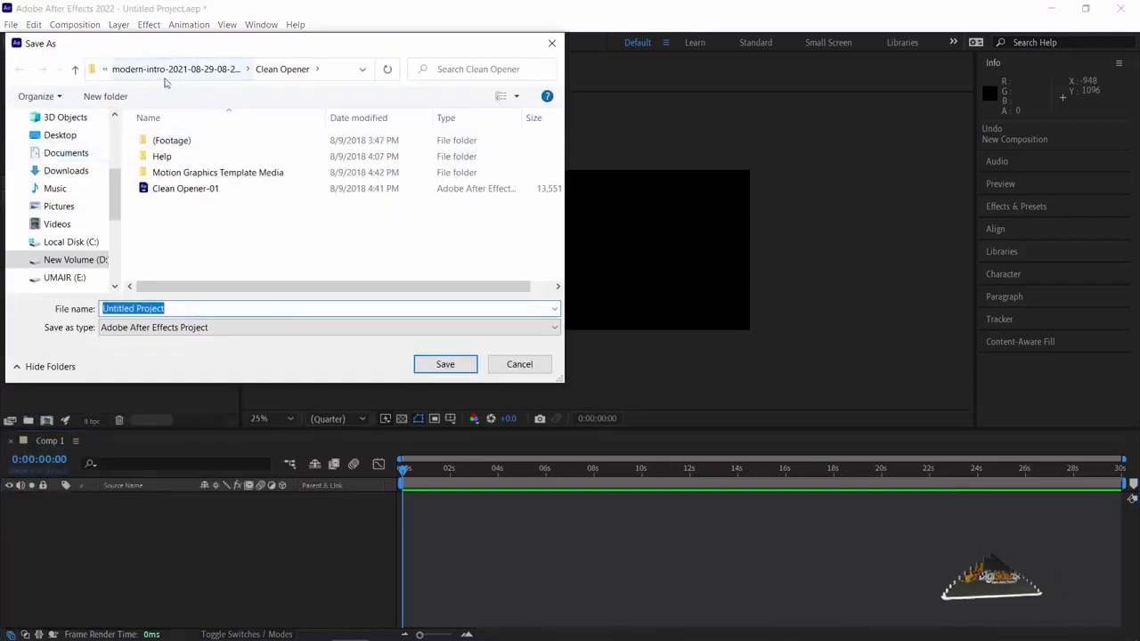
left_click(173, 74)
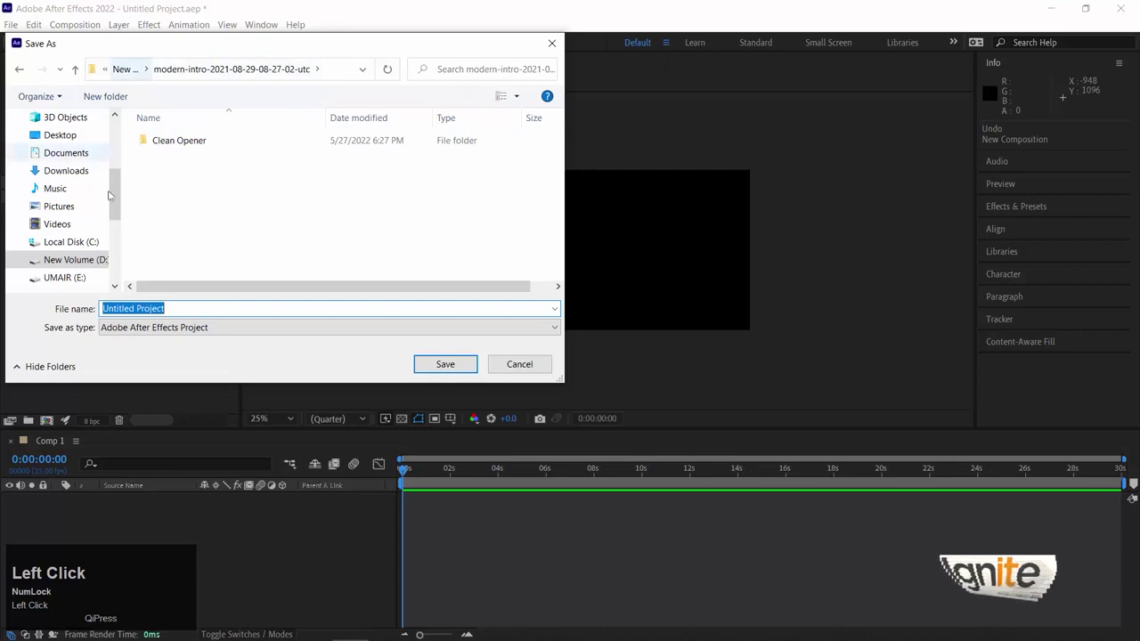
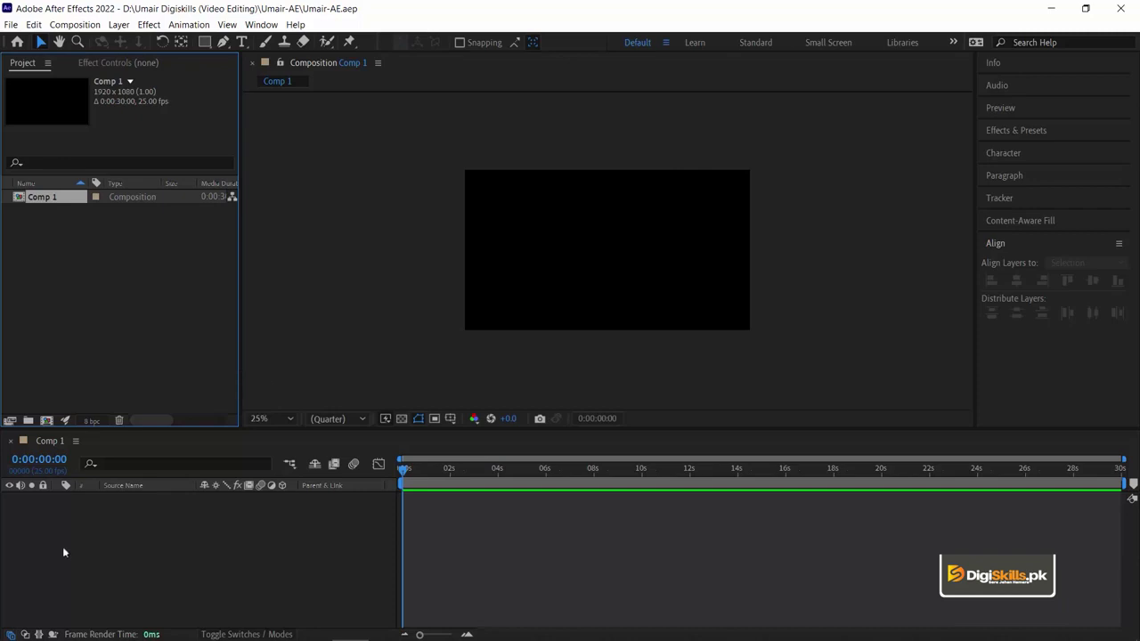
Step: Confirm Comp 1's settings with the red background at 1920×1080, 25 fps
left_click(67, 552)
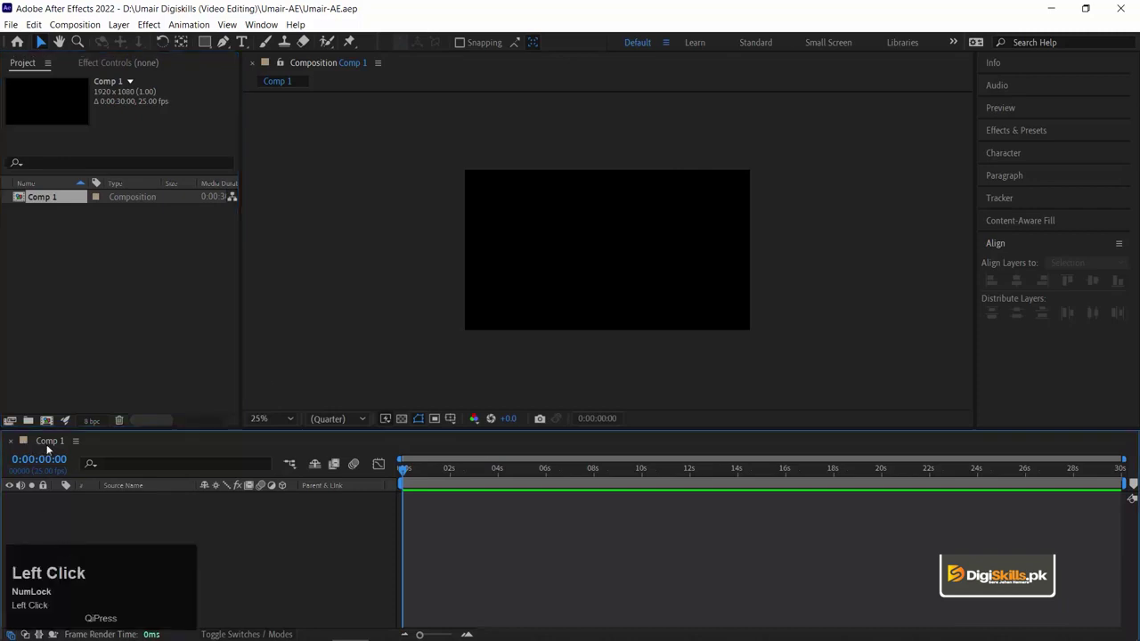
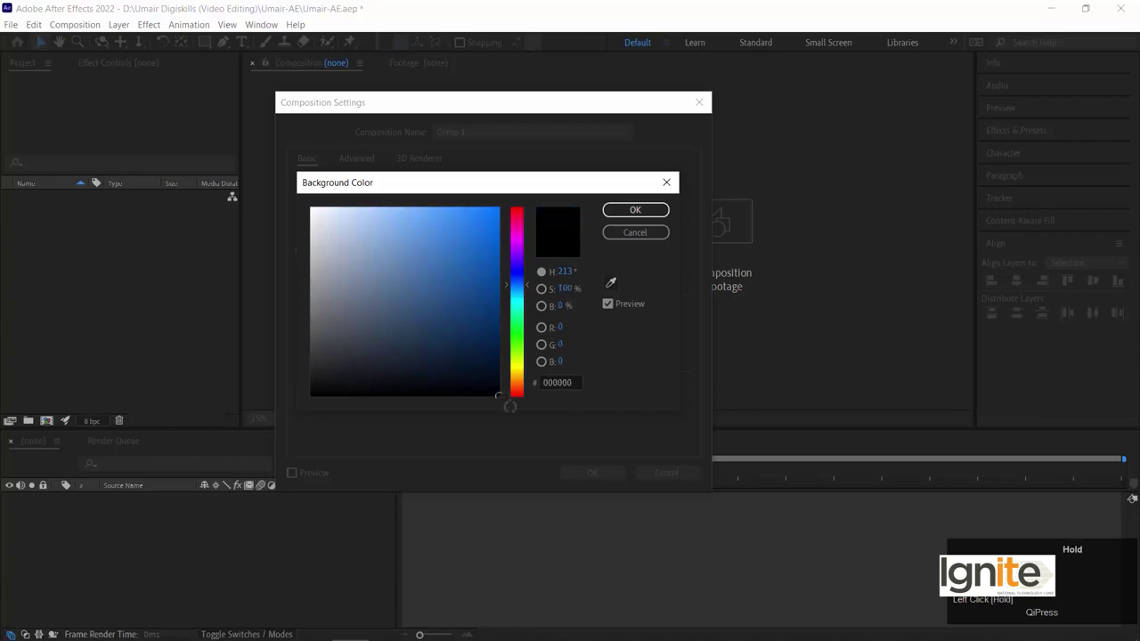
left_click(602, 479)
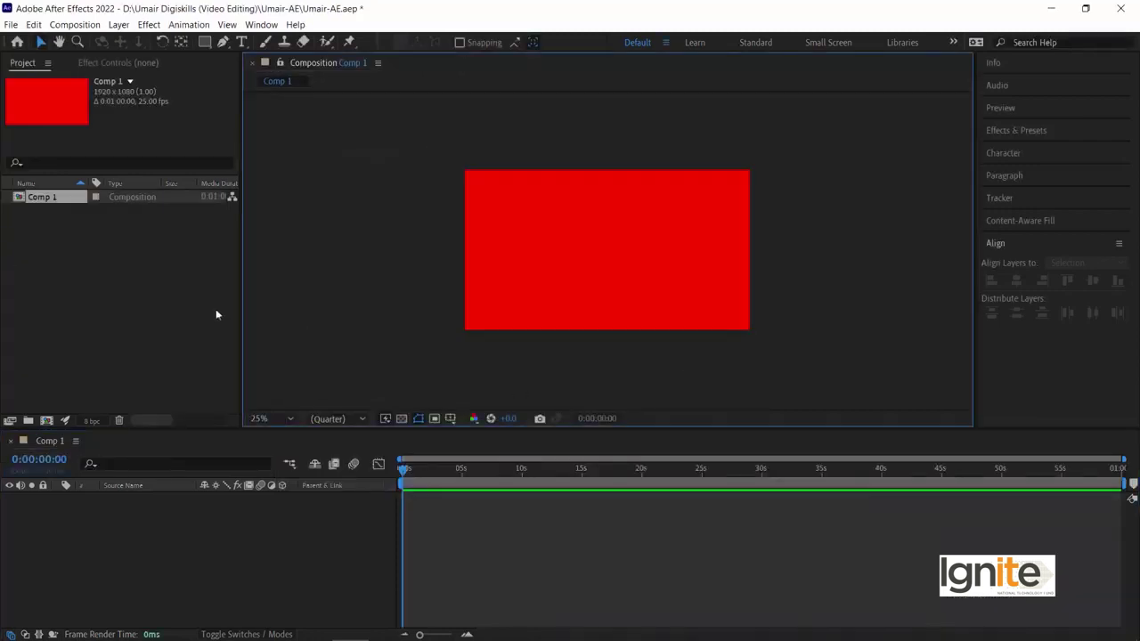
Step: Begin importing the lake, sunflowers and water video clips into the project
left_click(198, 270)
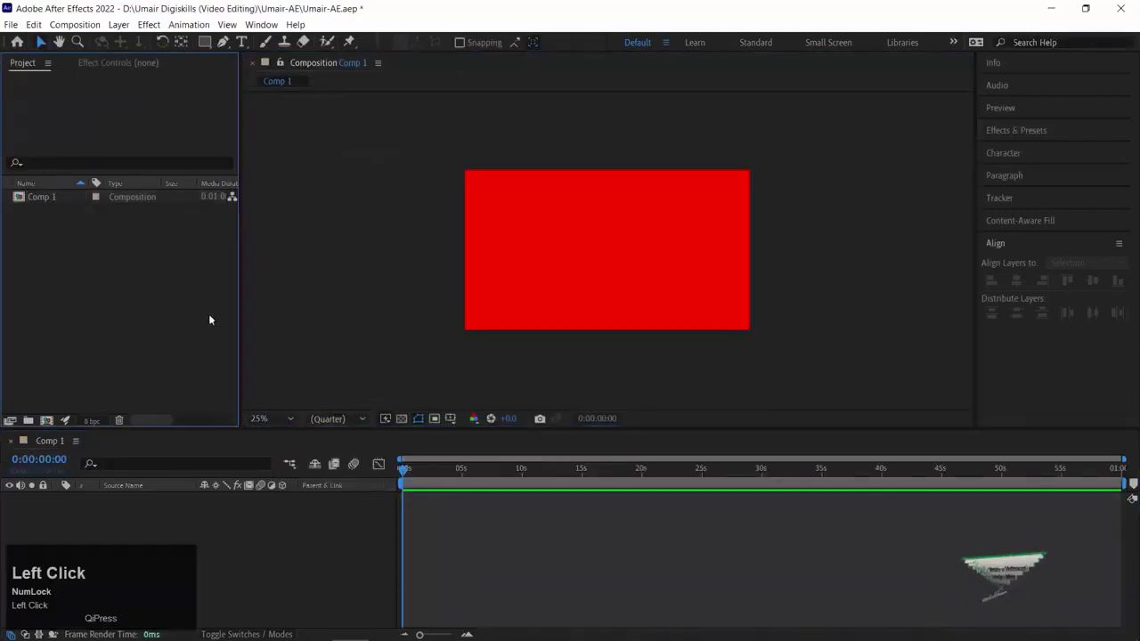
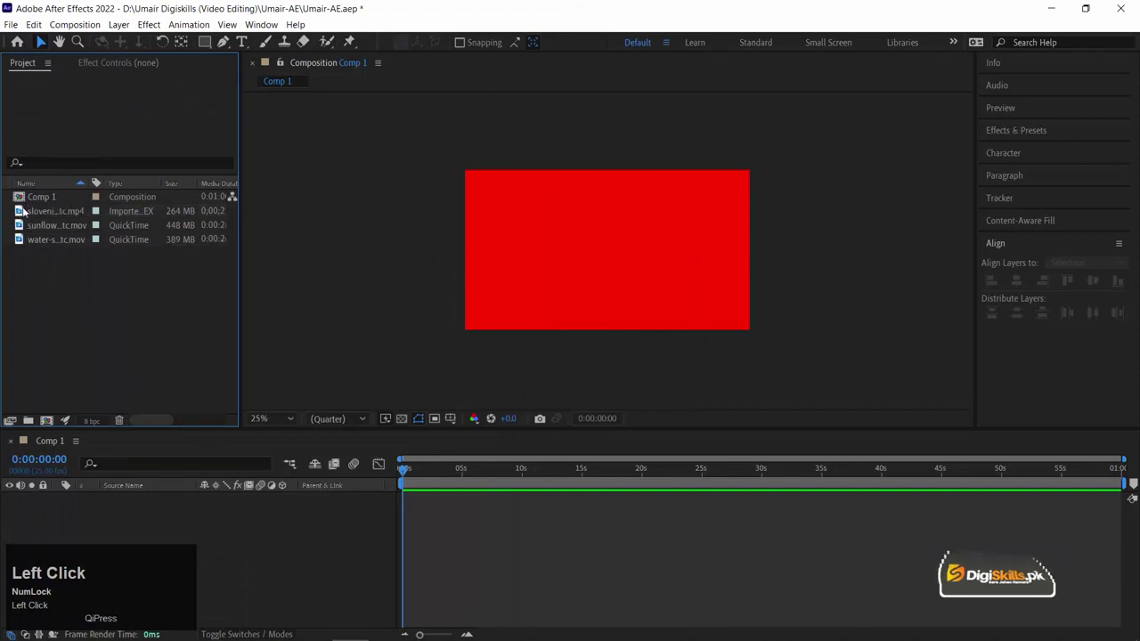
left_click(19, 211)
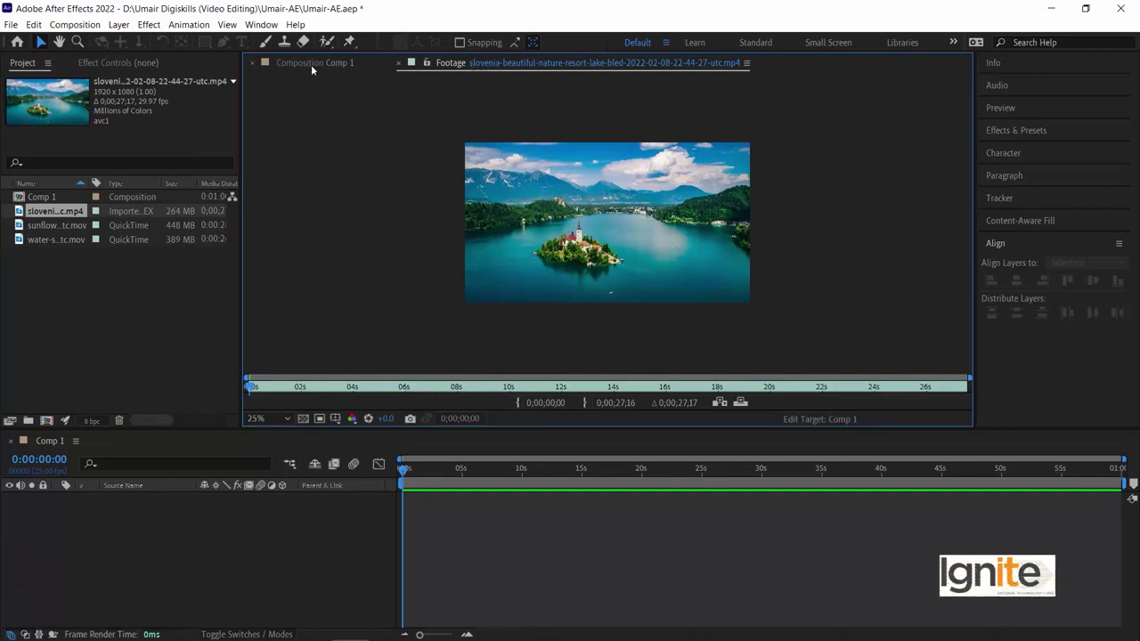
left_click(302, 66)
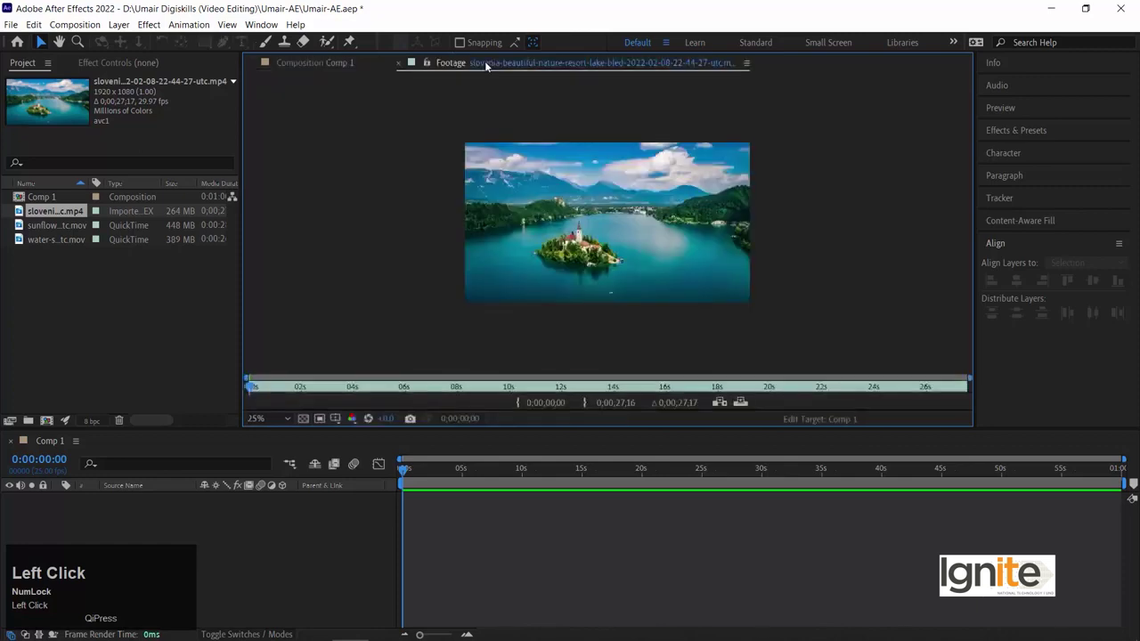
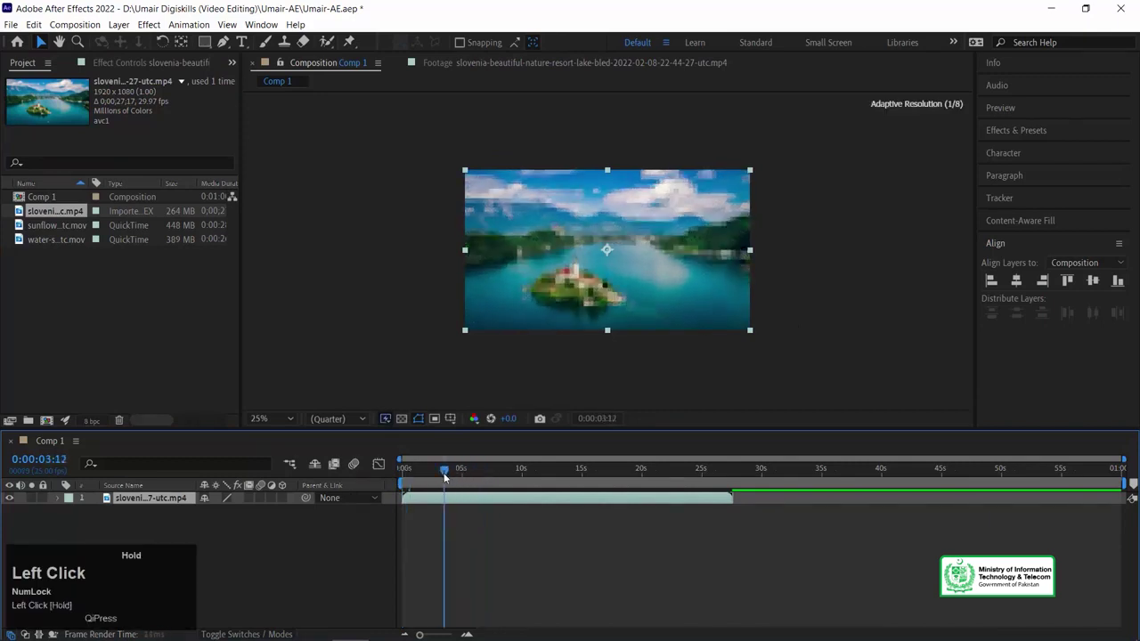
Step: Play back Comp 1 with the lake and water layers over the red background
key("space")
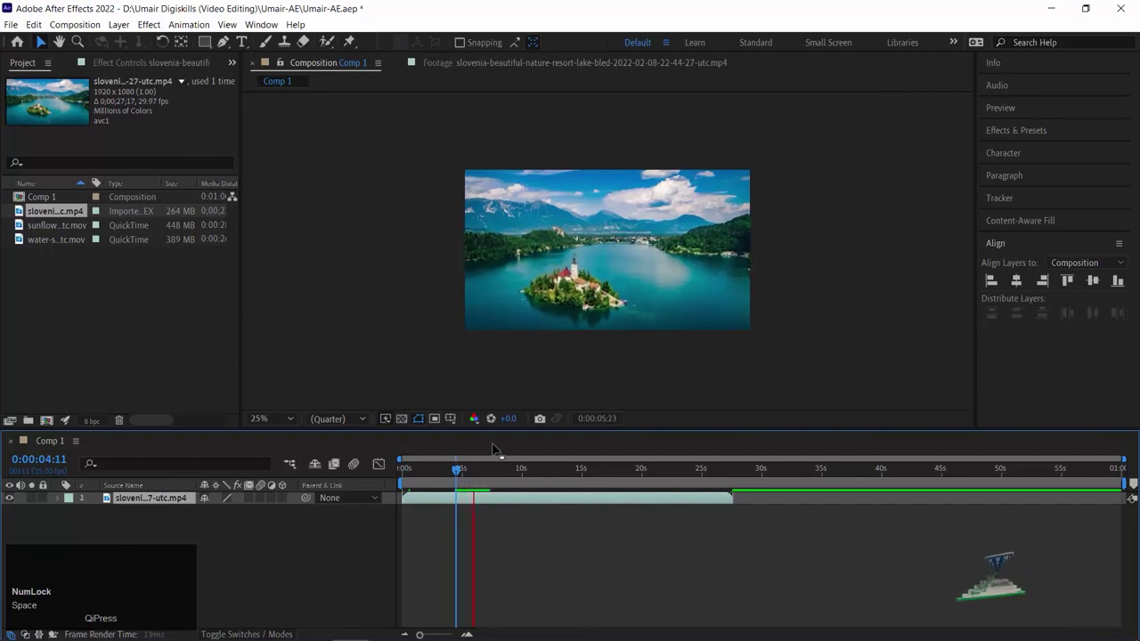
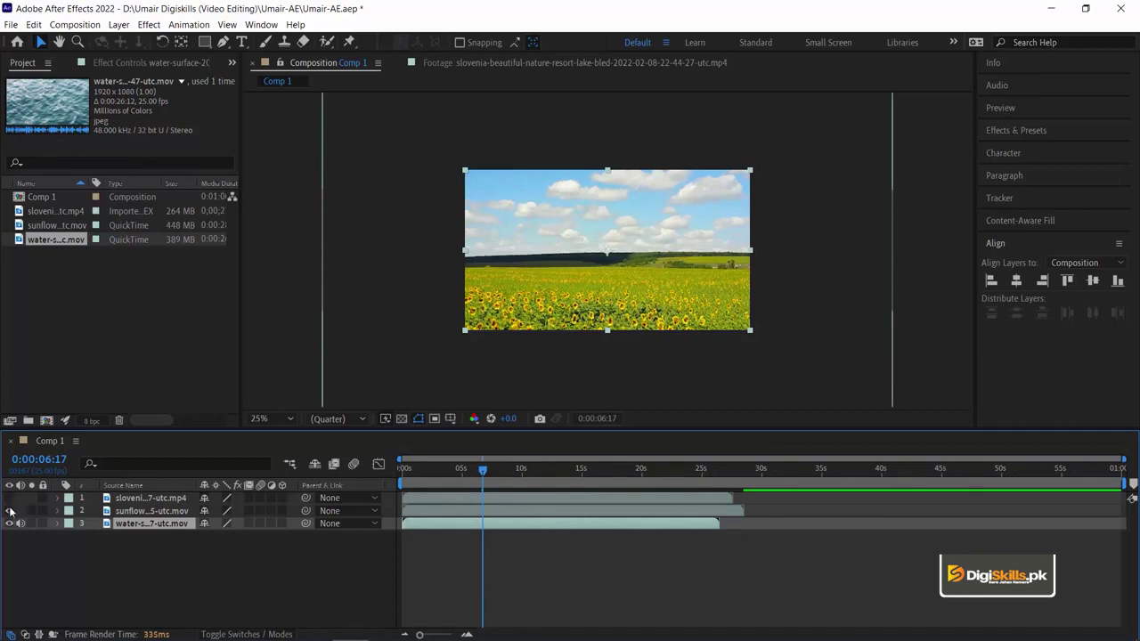
left_click(12, 513)
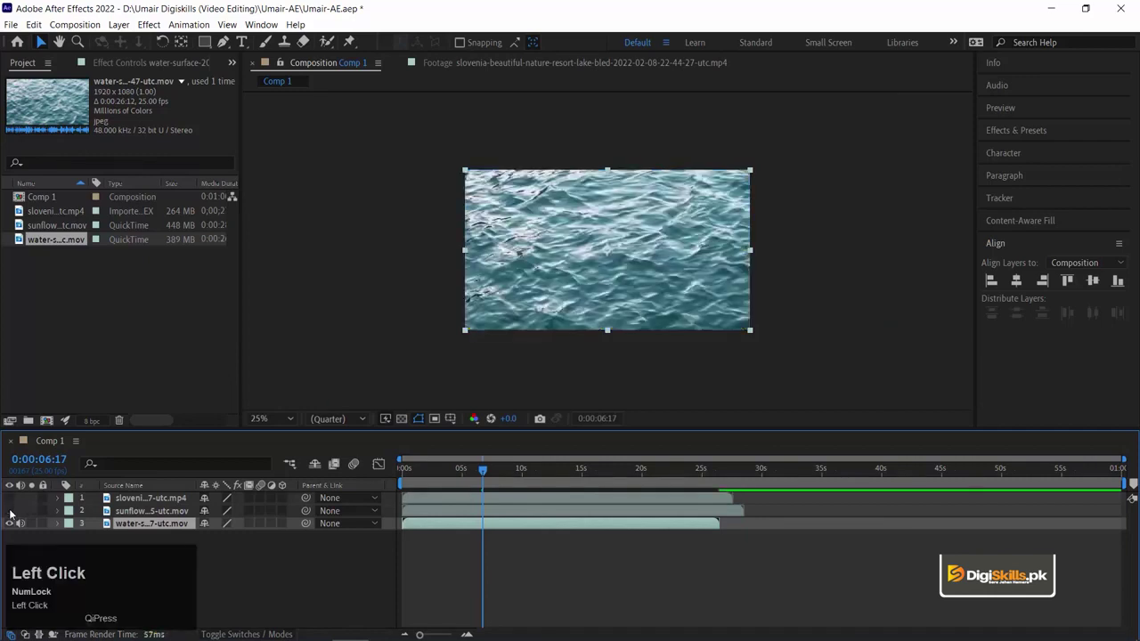